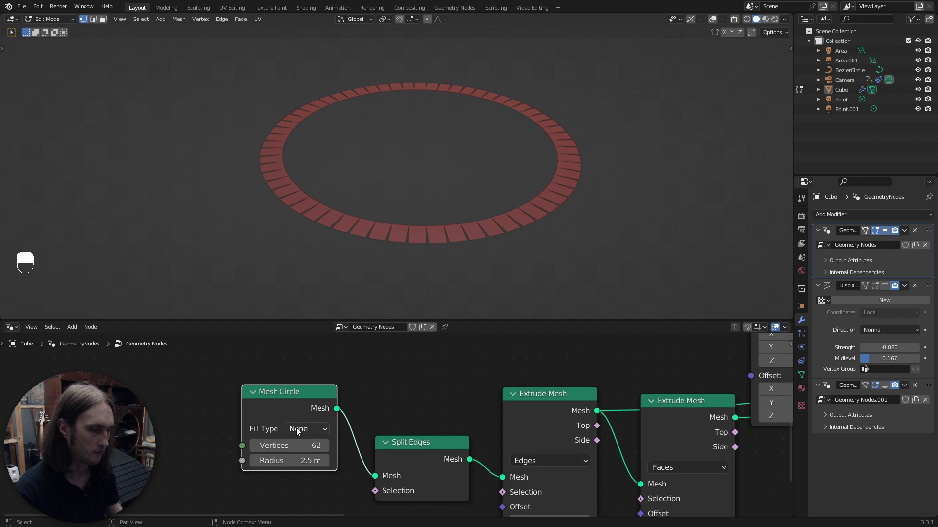
Select the Split Edges node in the ring's geometry node tree.
click(427, 443)
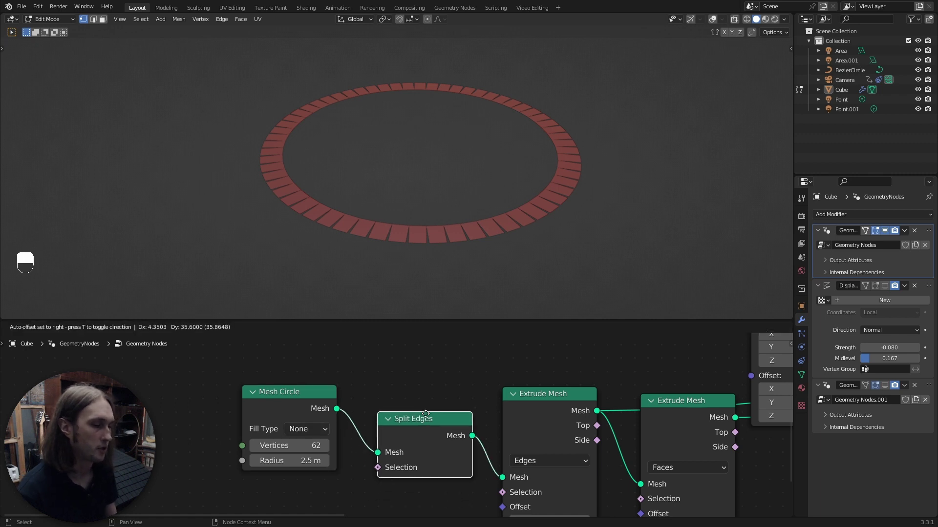
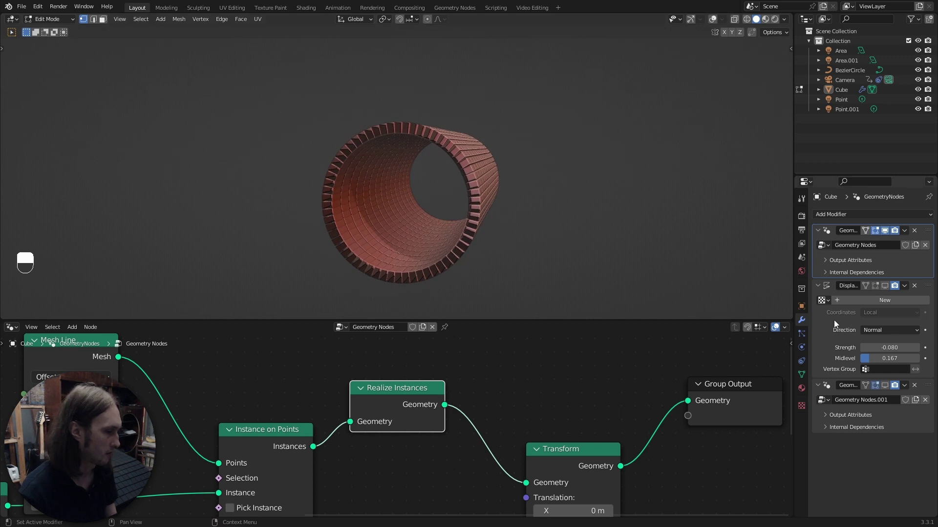
Look into the tube, expand Output Attributes and toggle Realize Instances muted and back.
drag(822, 324, 887, 287)
click(887, 287)
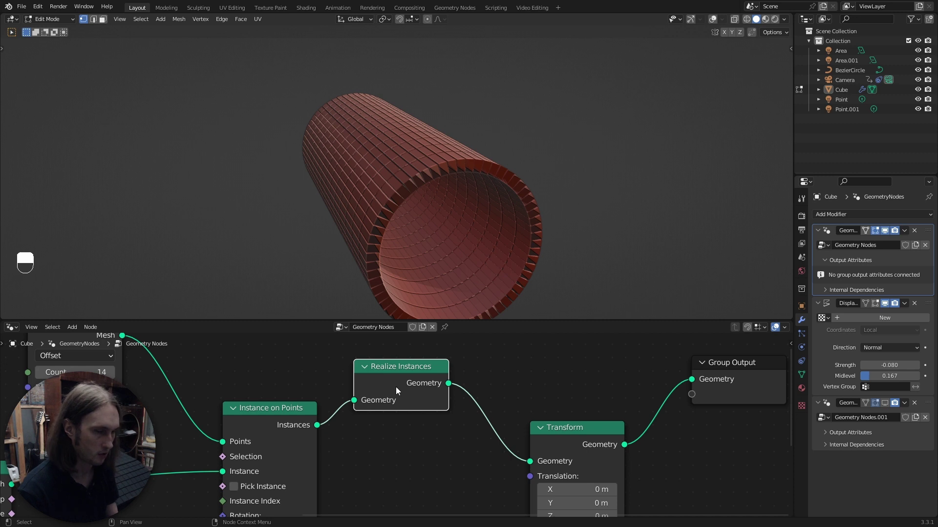
key(m)
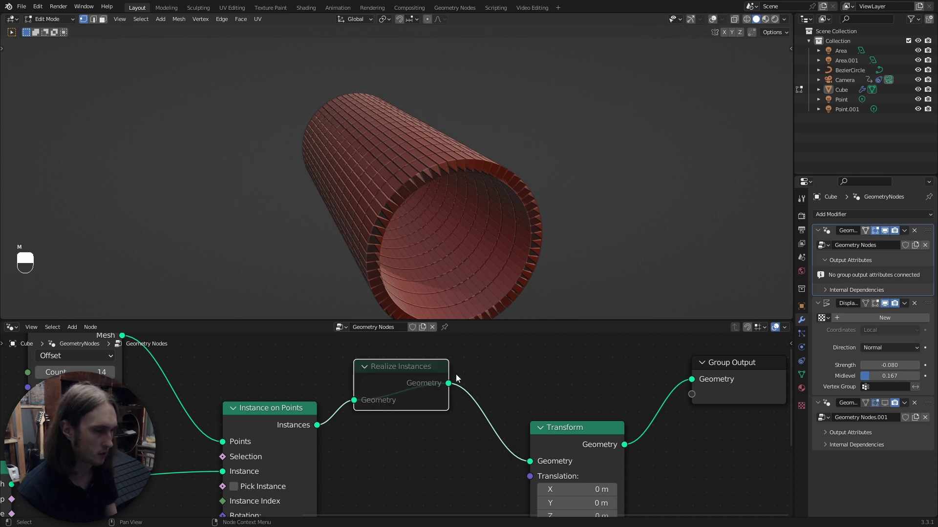
key(m)
Toggle Realize Instances once more, then make Geometry Nodes.001 active to show its Wave Texture tree.
drag(420, 395, 453, 387)
drag(421, 395, 260, 435)
key(m)
key(m)
drag(261, 435, 826, 340)
drag(826, 339, 902, 433)
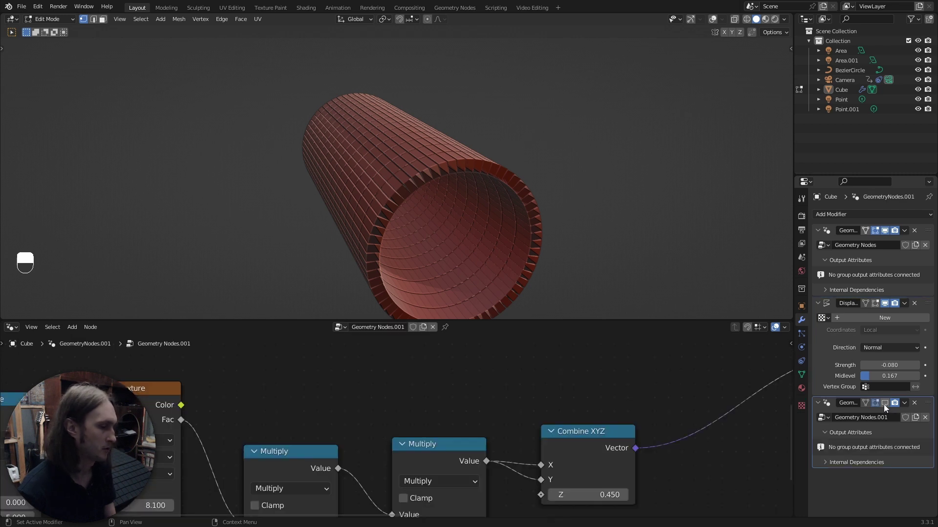
Pan the node editor across the Value and Map Range nodes back to the wave texture chain.
drag(887, 409, 512, 419)
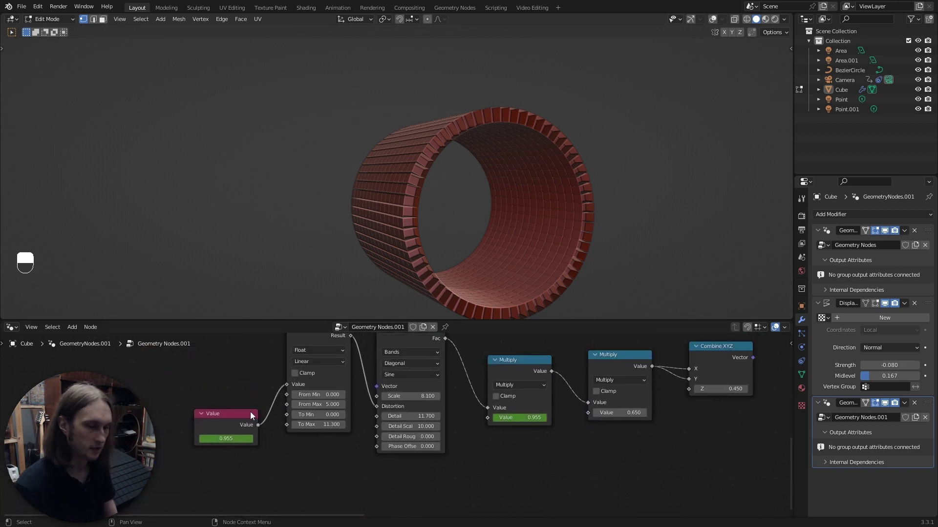
drag(228, 431, 28, 14)
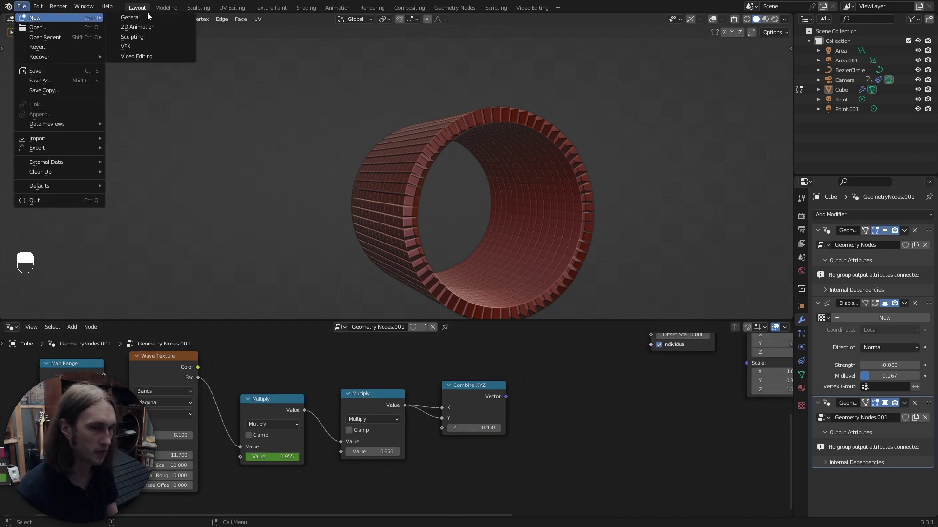
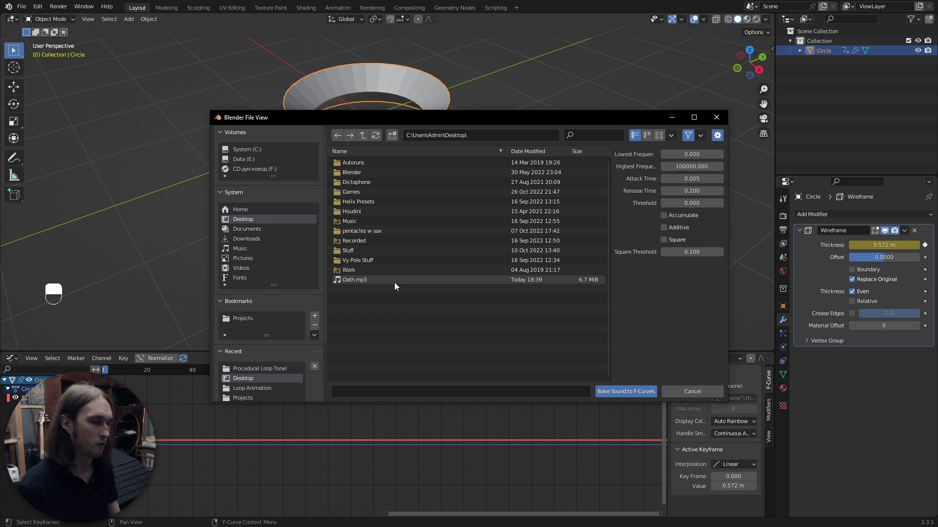
Bake Oath.mp3 onto the Wireframe thickness curve and enable Boundary edges.
drag(396, 286, 297, 374)
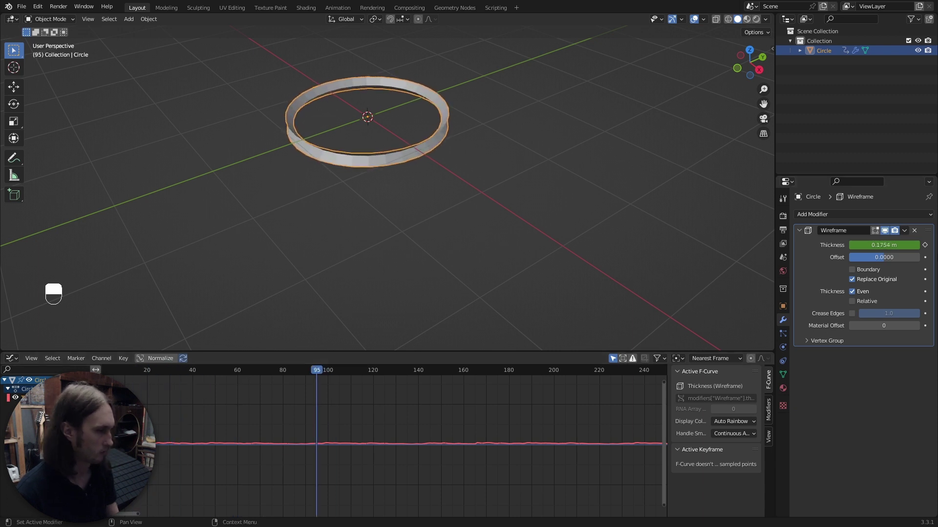
click(857, 276)
middle_click(418, 140)
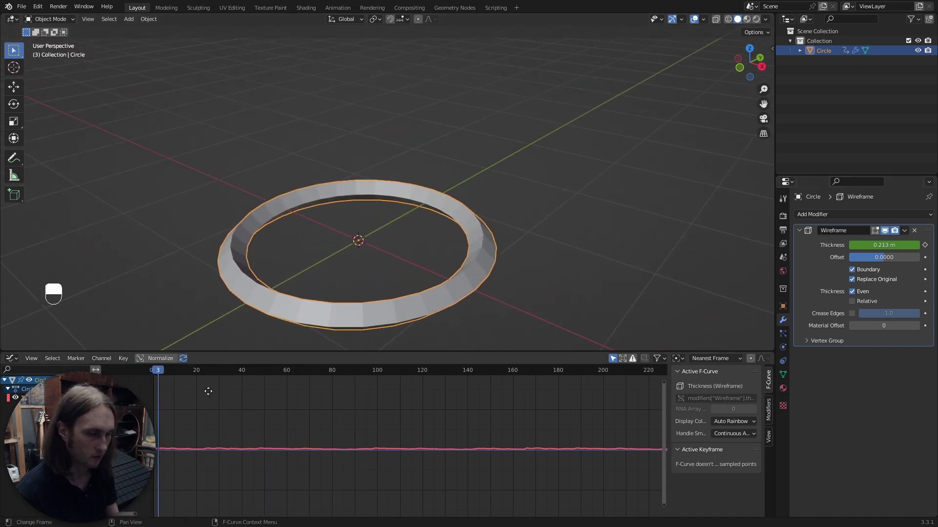
Scrub and play the timeline to preview the sound-baked Wireframe thickness on the ring.
drag(156, 375, 338, 238)
key(space)
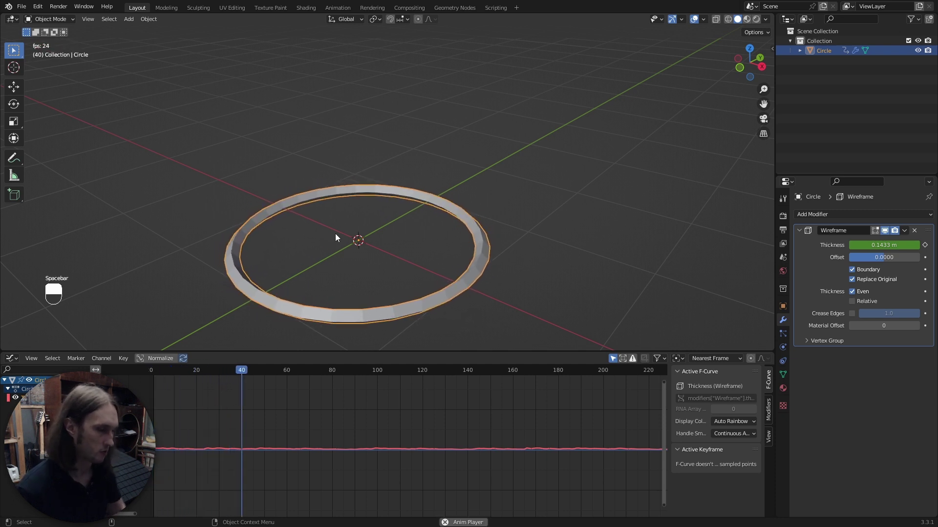
key(space)
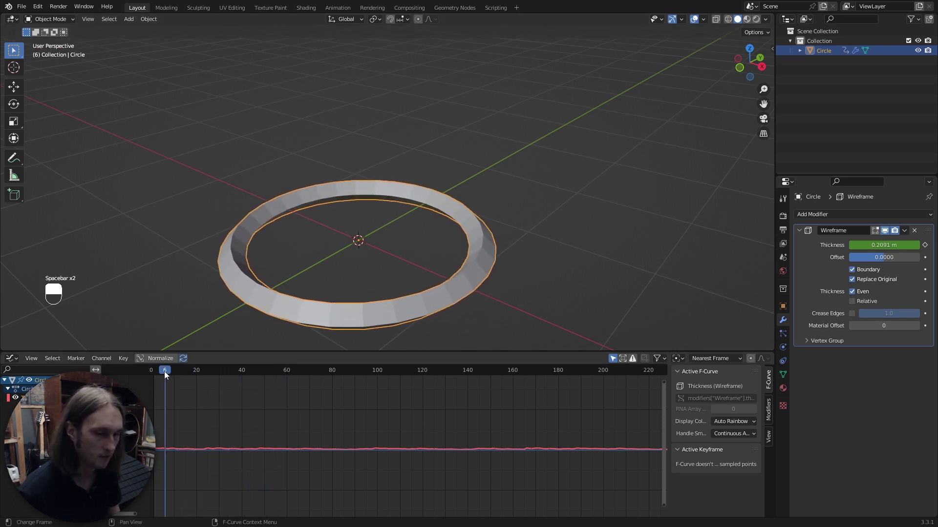
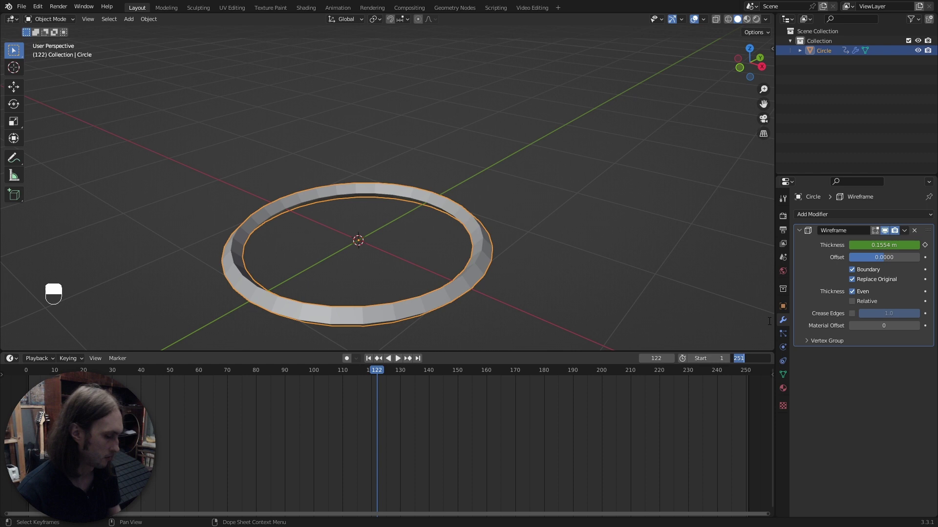
key(KP_0)
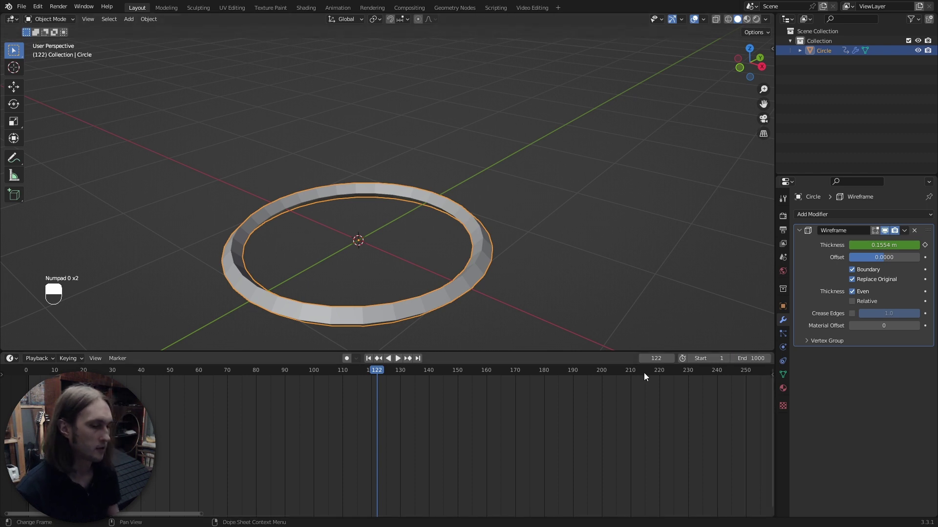
key(space)
key(space)
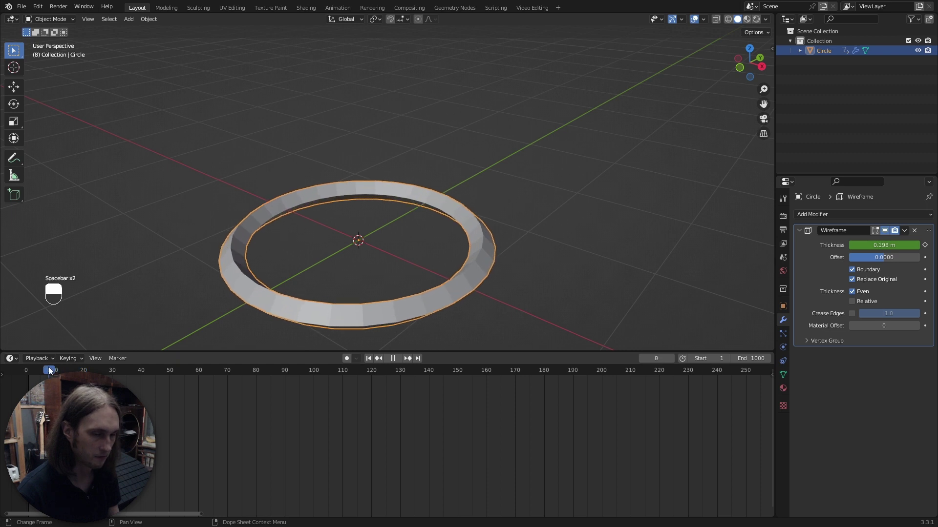
key(space)
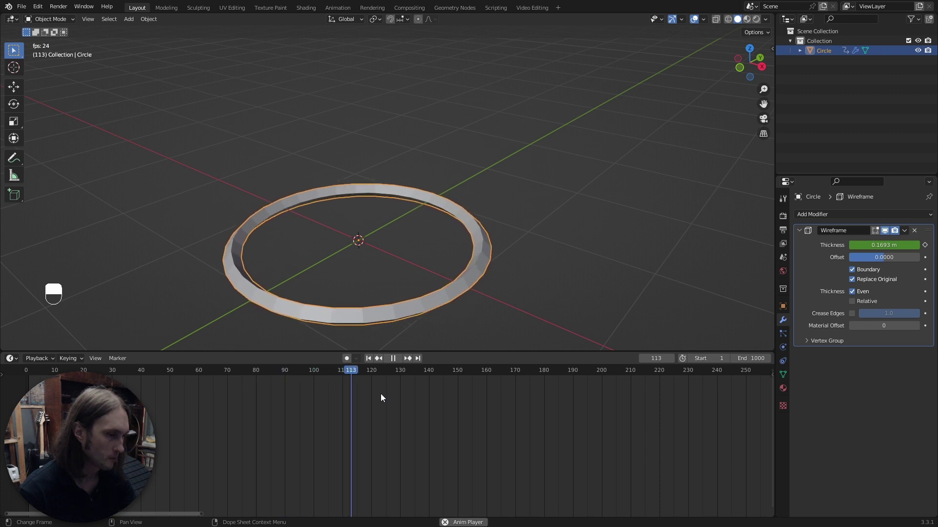
key(space)
Keep the ring animation playing while orbiting to view it from lower angles.
middle_click(384, 398)
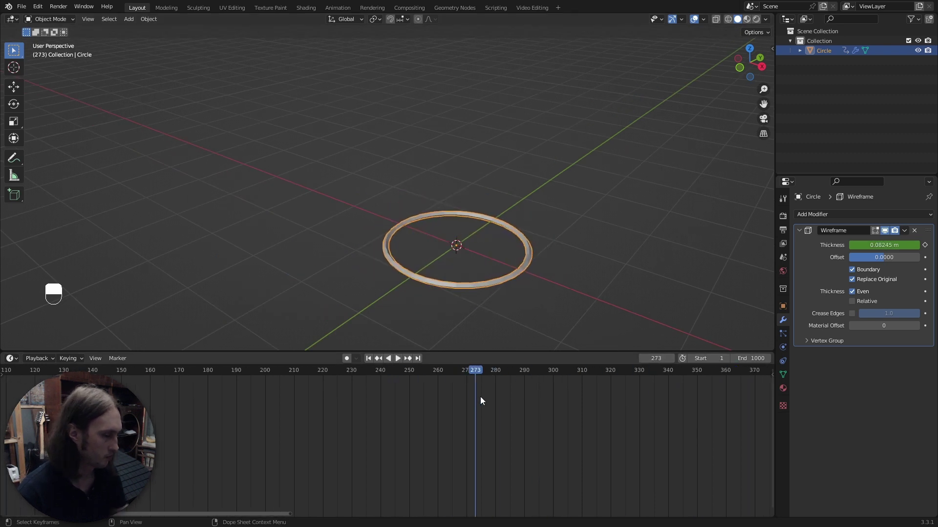
key(space)
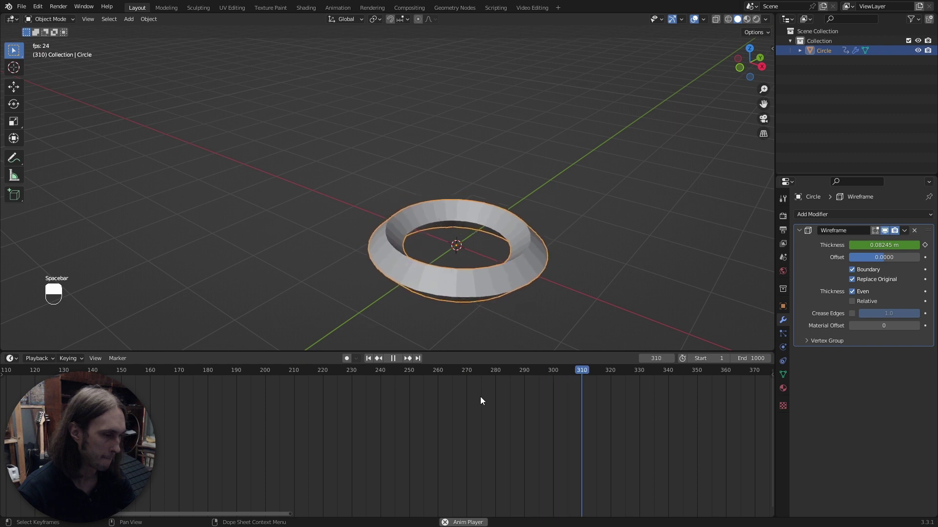
middle_click(469, 245)
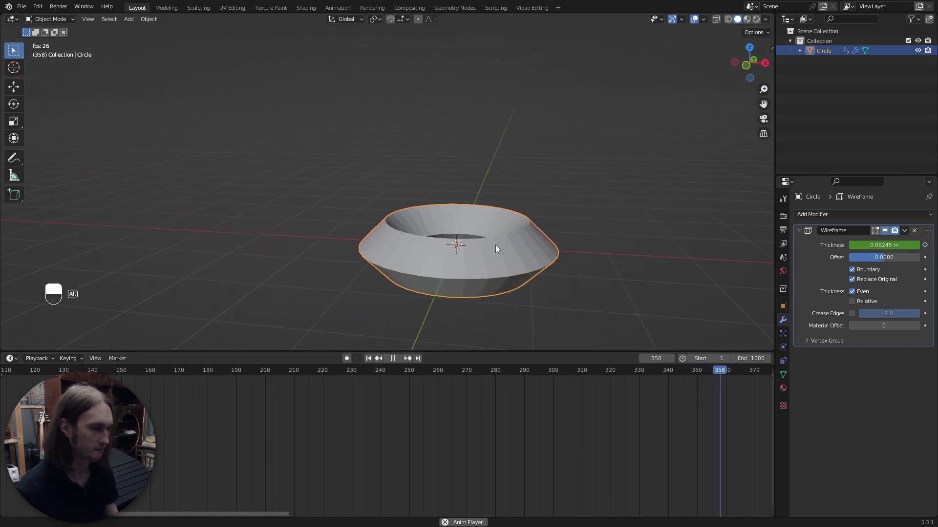
drag(931, 273, 862, 272)
drag(862, 273, 862, 273)
middle_click(862, 273)
key(space)
Switch to the scene with the red geometry-nodes extruded cylinder and play it back.
drag(645, 257, 21, 5)
drag(22, 5, 494, 285)
drag(495, 285, 330, 424)
drag(330, 424, 887, 304)
key(o)
drag(887, 304, 904, 439)
drag(888, 408, 183, 438)
middle_click(183, 438)
drag(183, 438, 402, 434)
key(space)
key(space)
drag(402, 435, 428, 202)
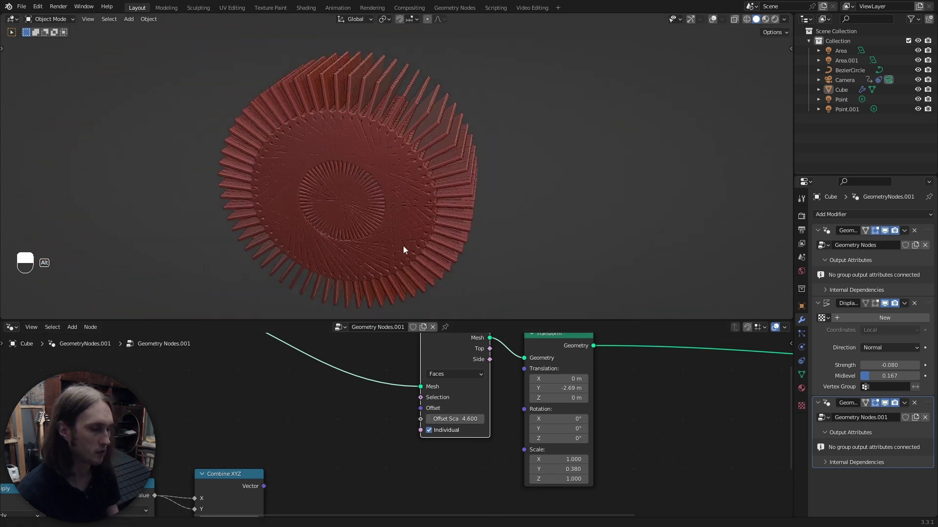
key(ctrl+z)
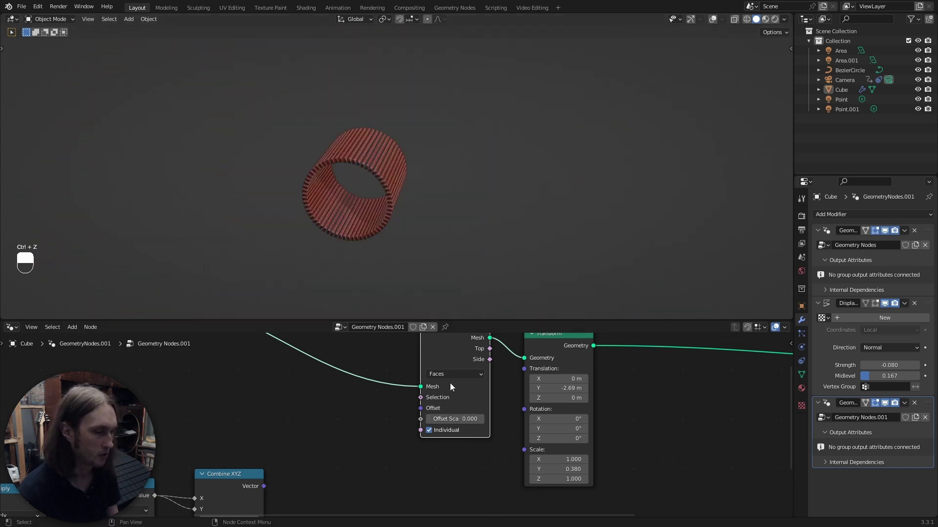
key(ctrl+shift+z)
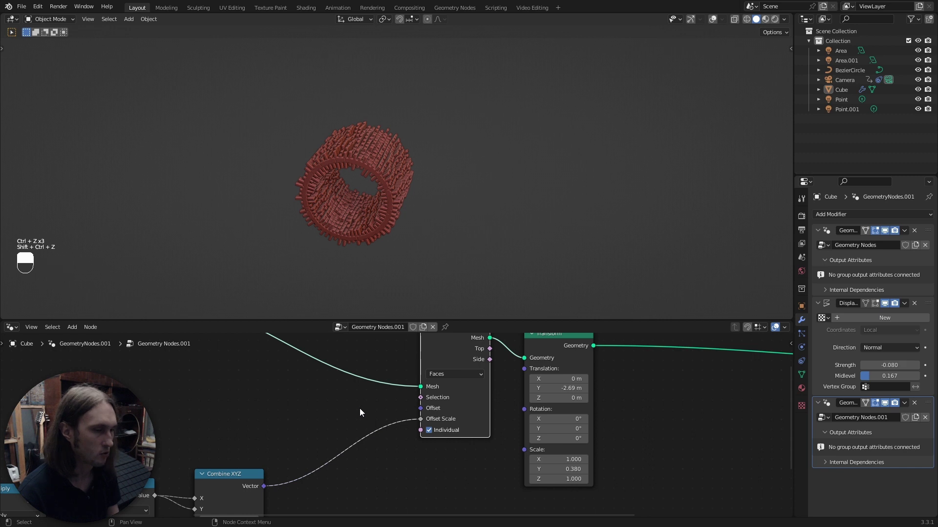
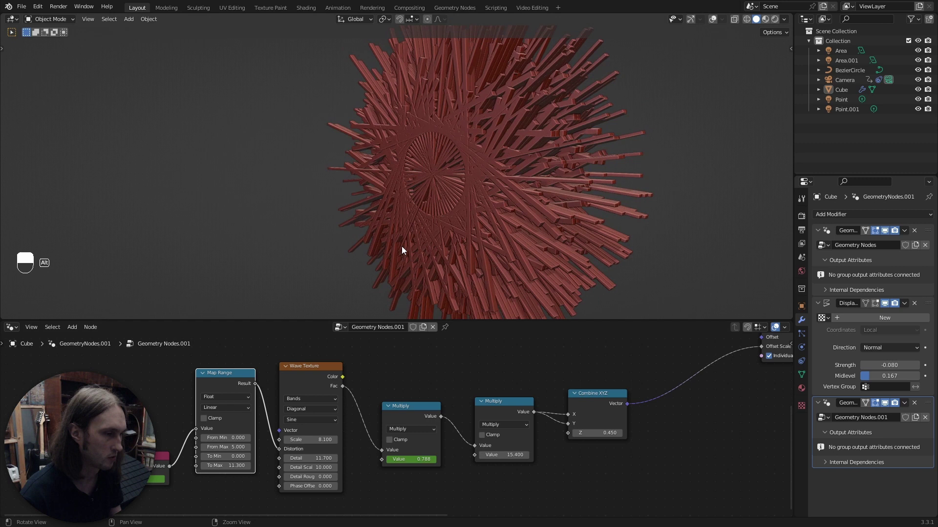
View the extruded cylinder in Rendered shading, orbiting to see the red outside and blue-lit inside.
key(space)
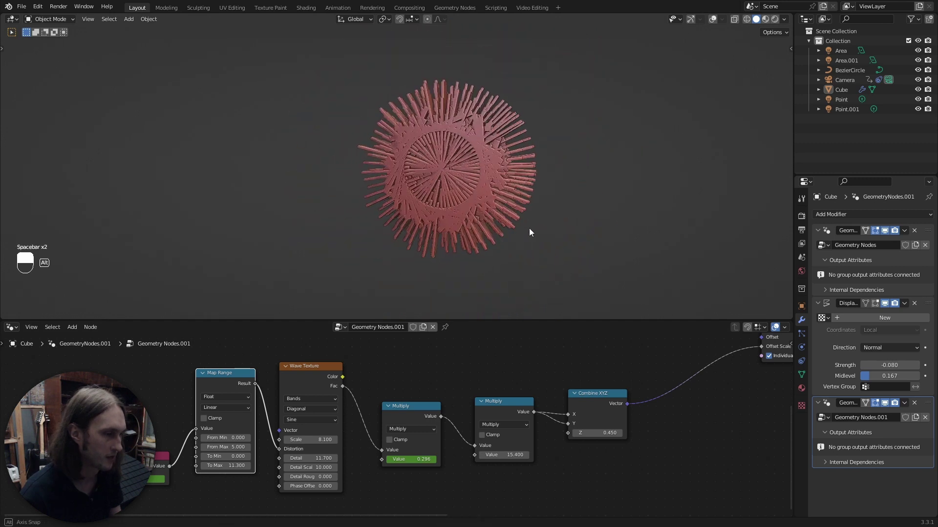
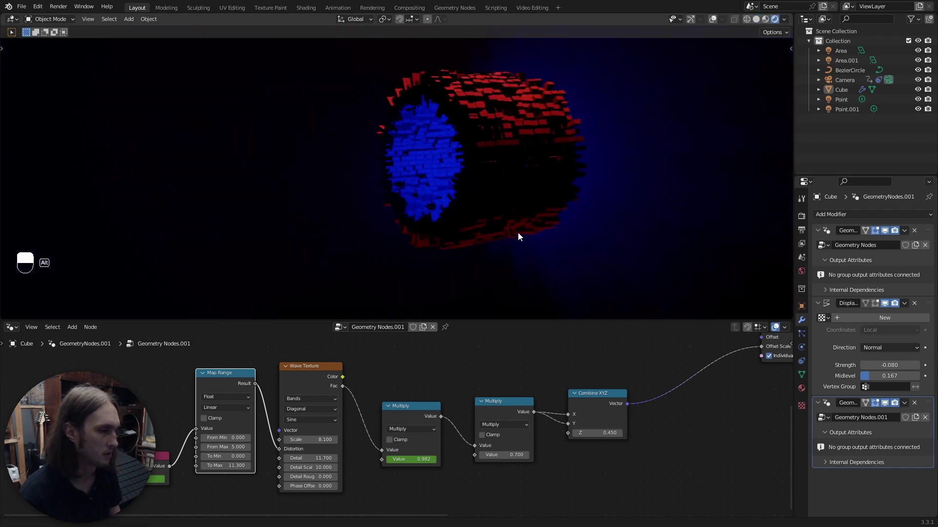
drag(891, 99, 924, 103)
click(924, 103)
drag(921, 103, 922, 52)
click(922, 52)
middle_click(923, 62)
click(492, 165)
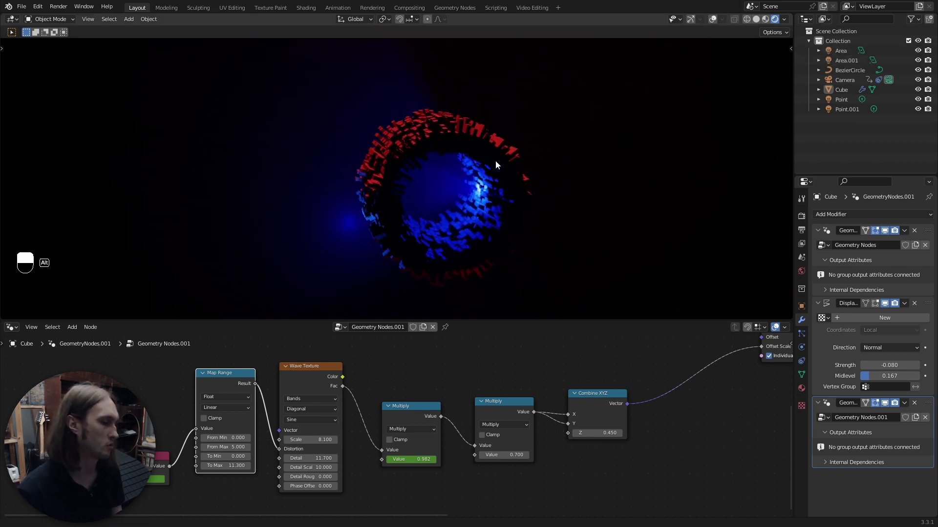